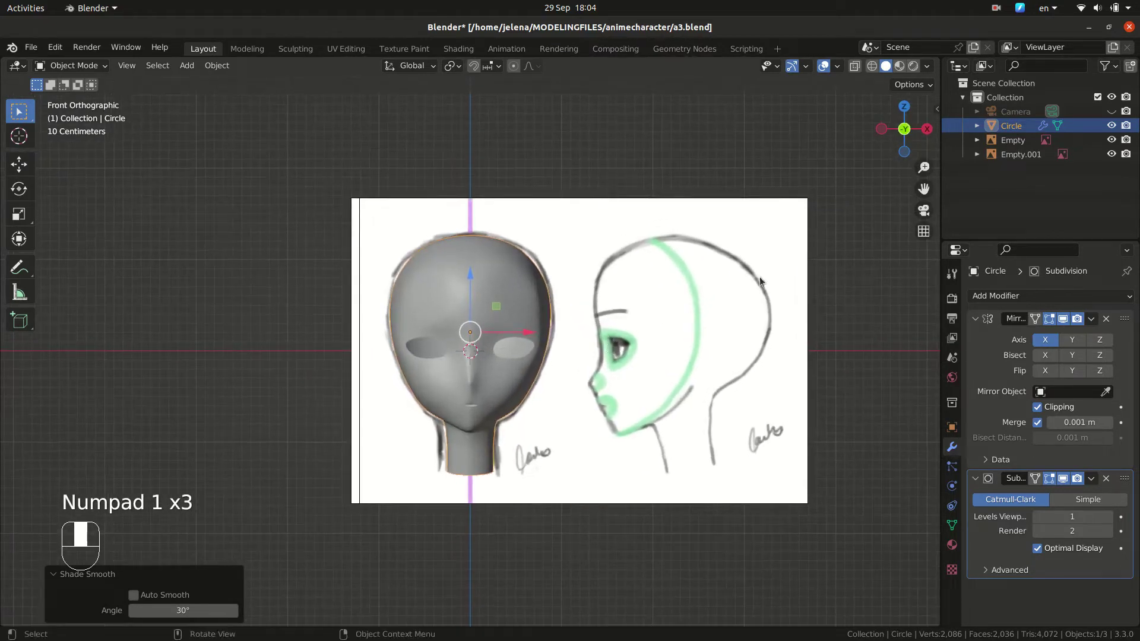
Step: Show the sidebar View settings and set the viewport focal length to 100 mm
key(n)
click(935, 175)
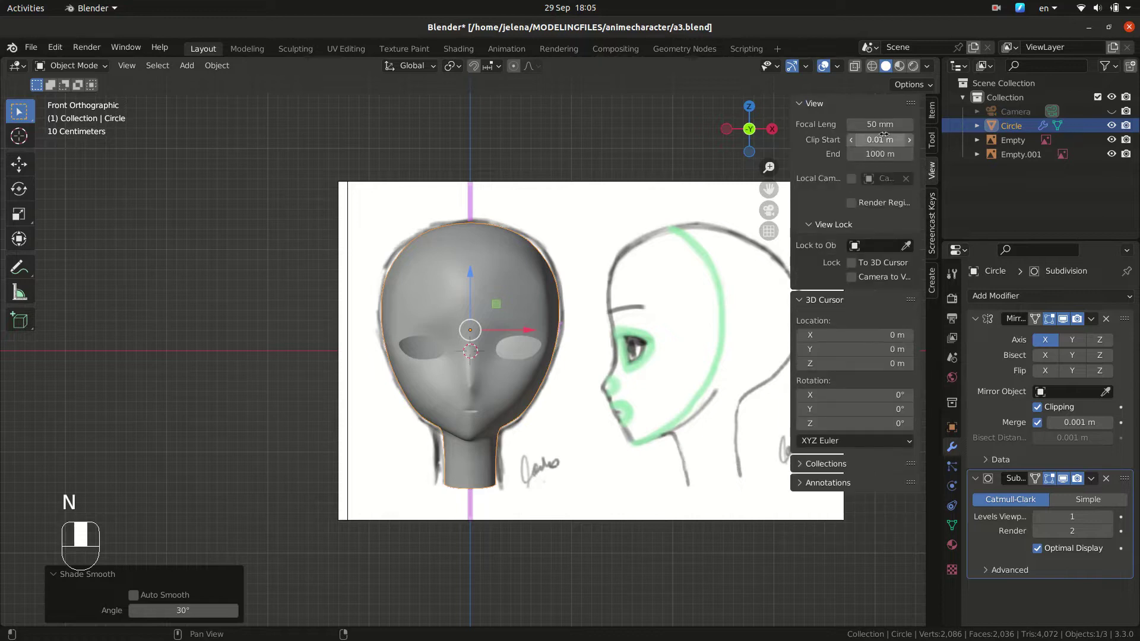
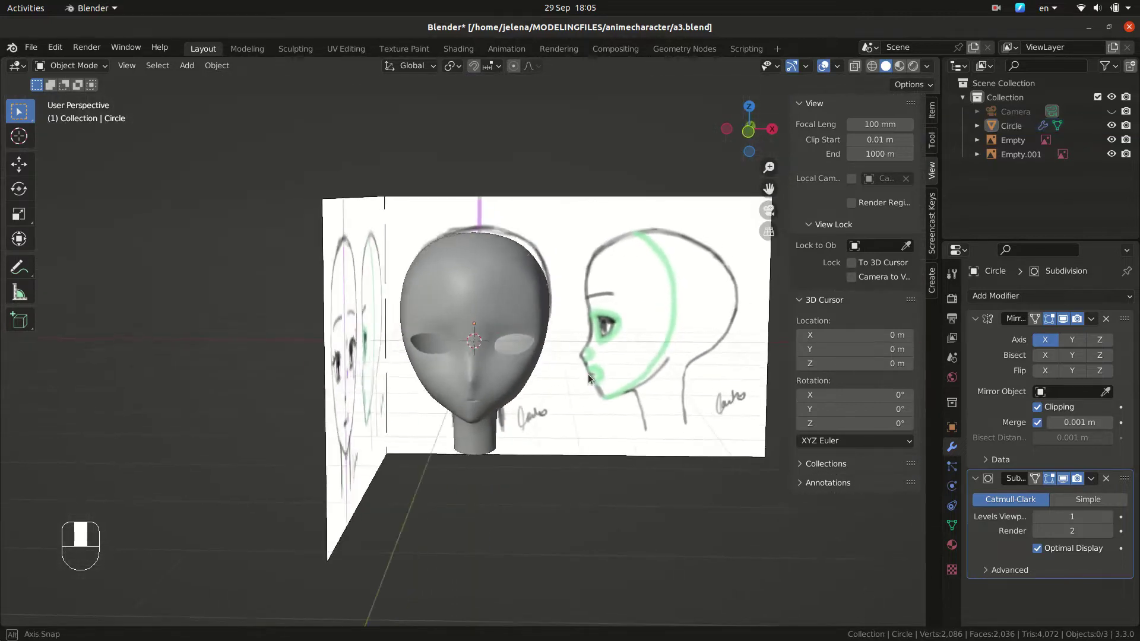
click(572, 495)
Step: Enter Edit Mode on the head mesh viewed from the front in vertex select
drag(519, 397, 574, 468)
key(KP_1)
key(Tab)
key(Tab)
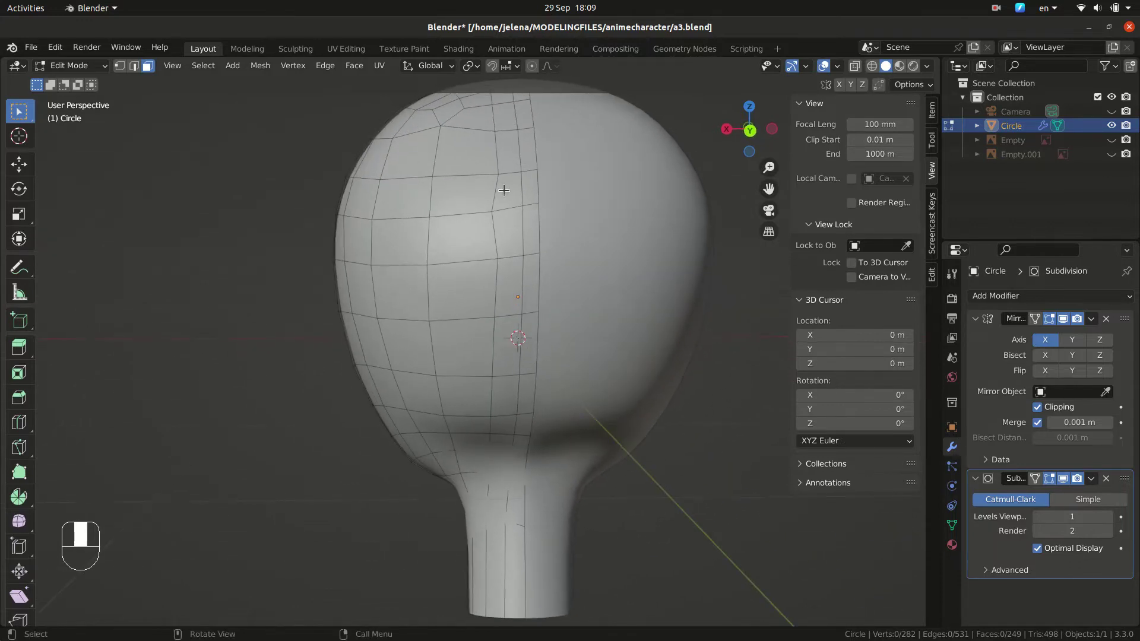
key(Tab)
key(Tab)
key(1)
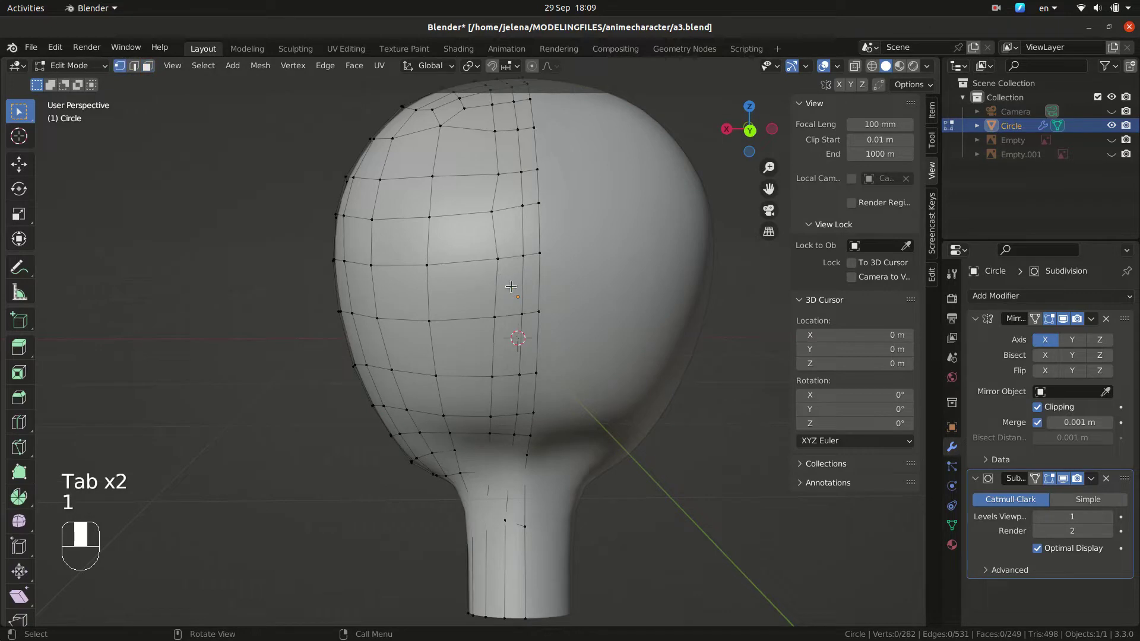
Step: Slide a vertex on the side of the face along its edge to reshape the face loop
click(496, 258)
key(g)
click(491, 313)
key(g)
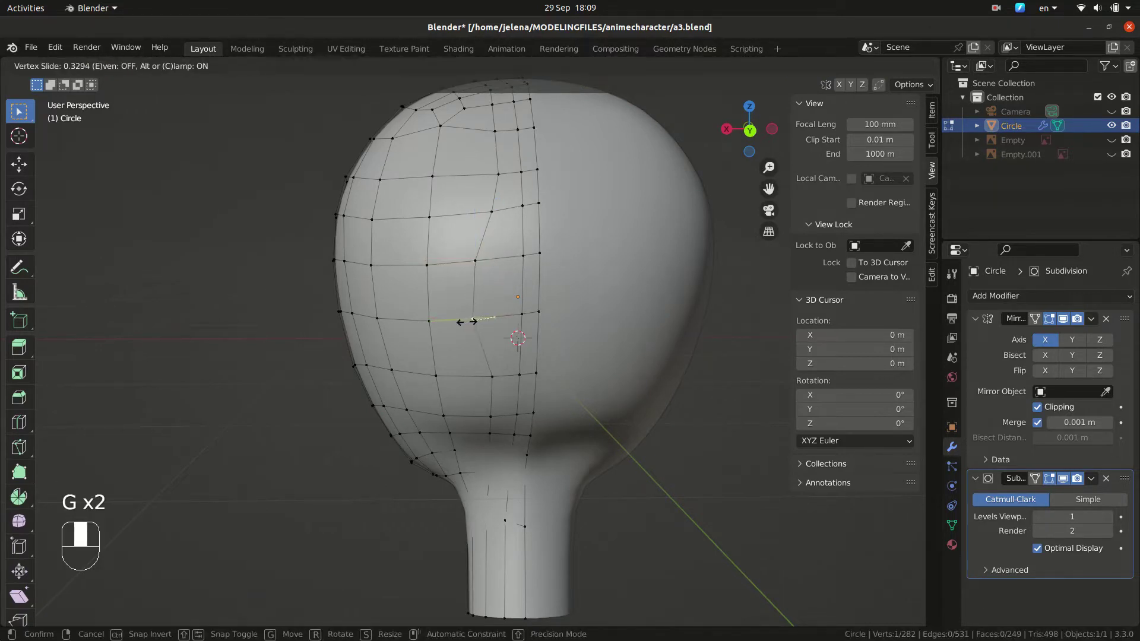
click(494, 370)
key(g)
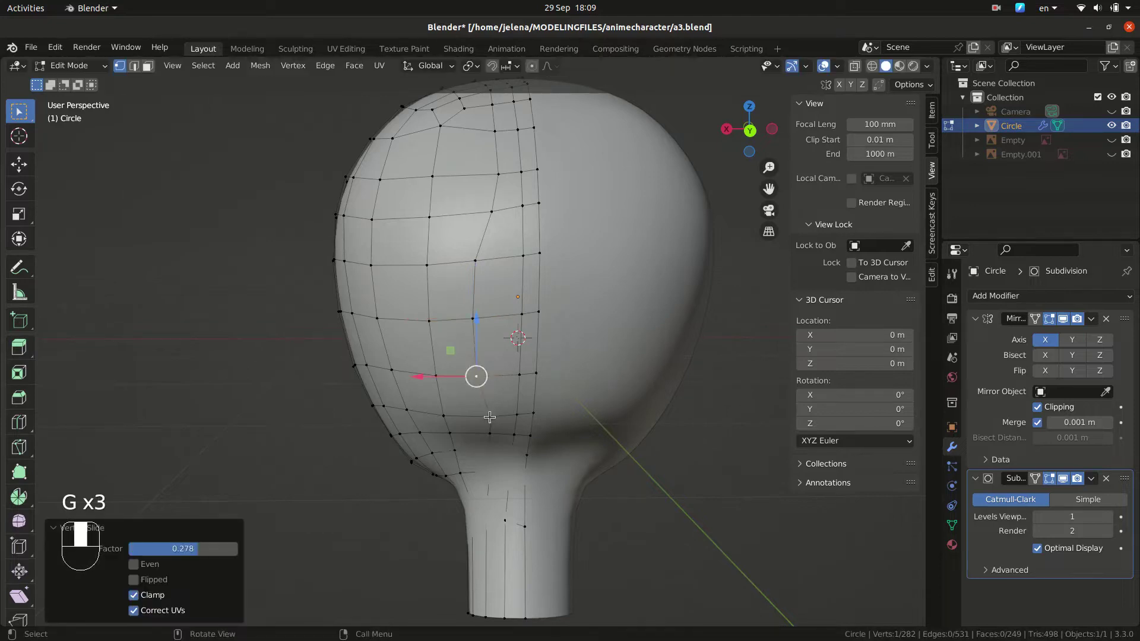
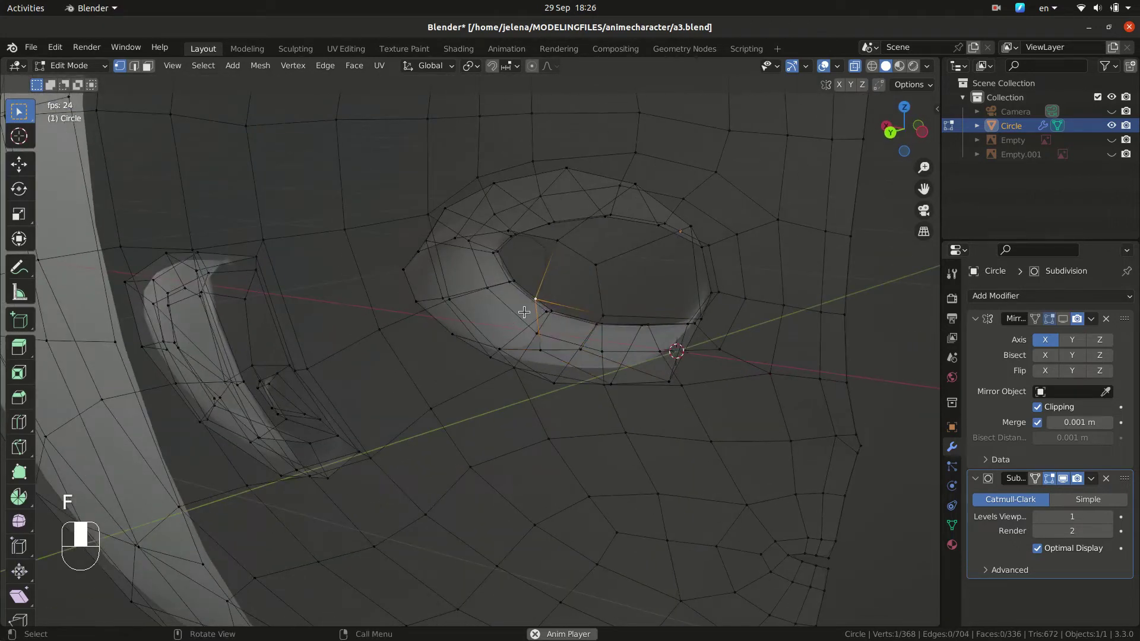
Step: Move a vertex near the eye socket rim, checking it from front and top views
key(KP_1)
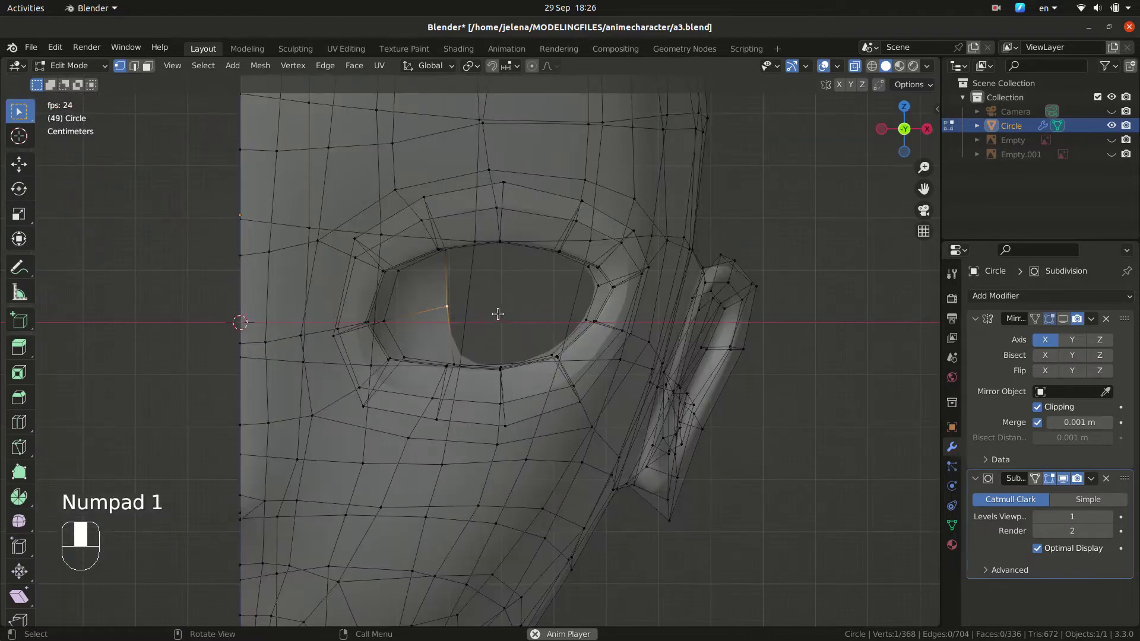
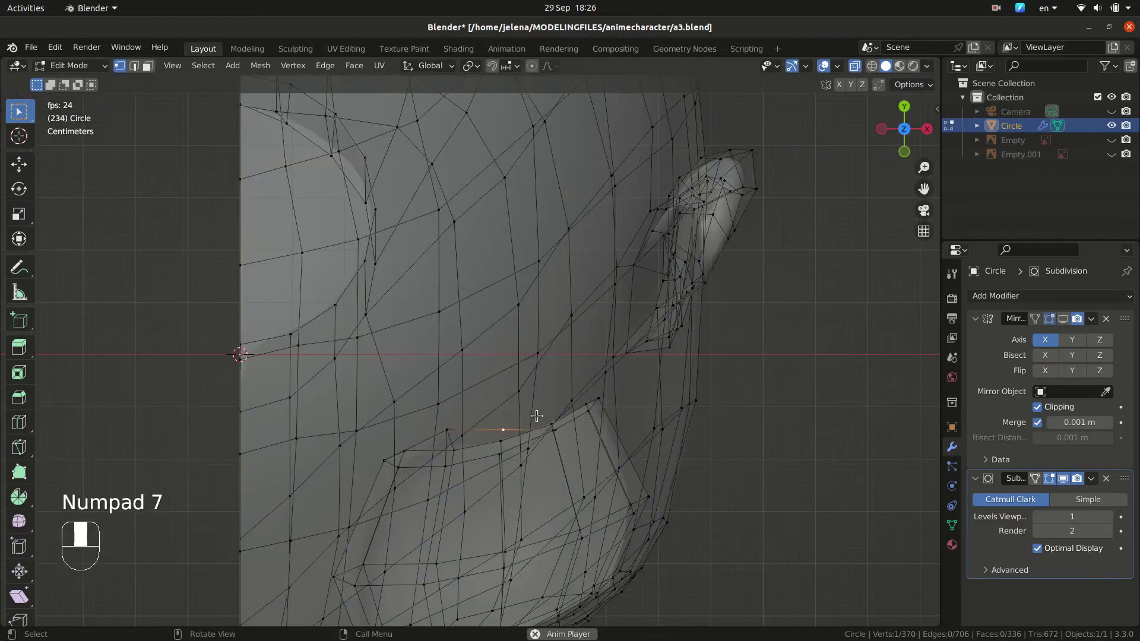
key(KP_7)
key(g)
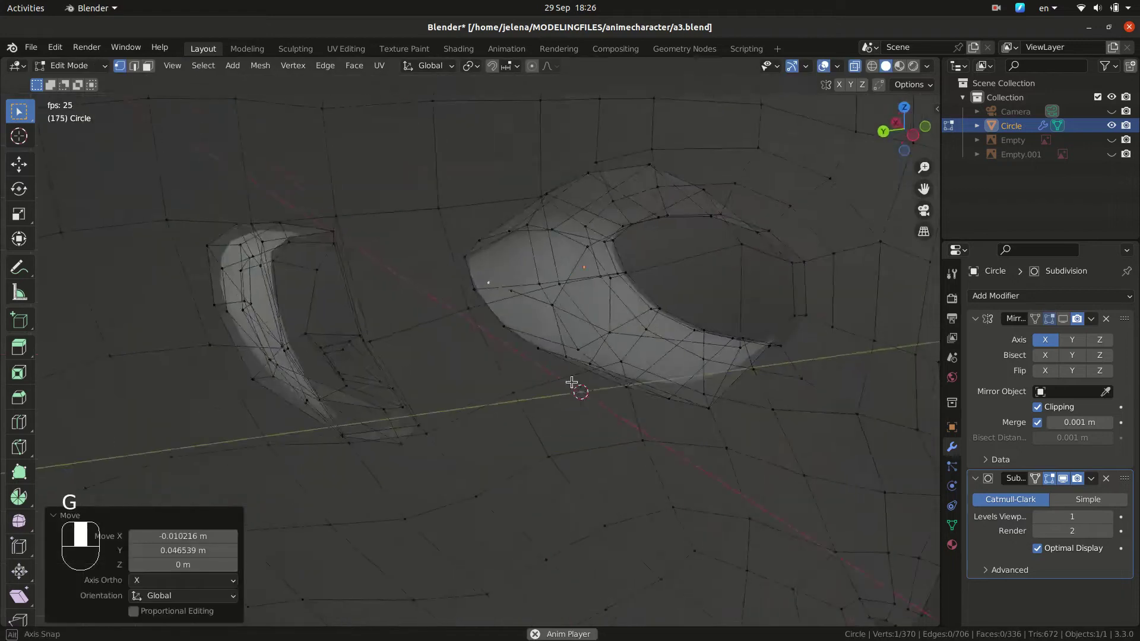
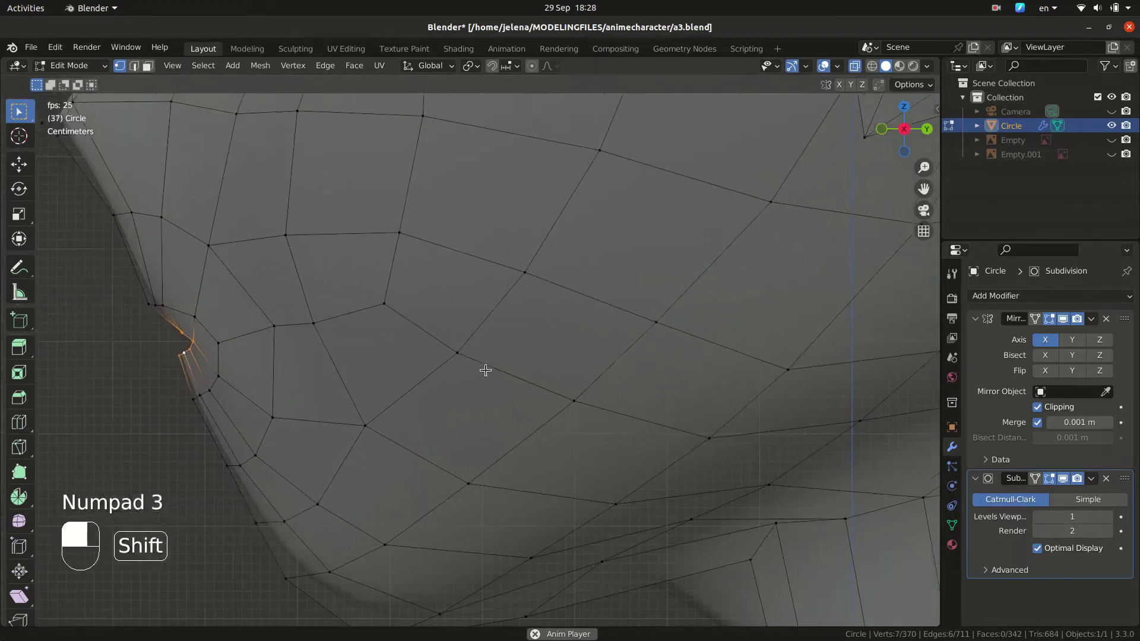
Step: Extrude new faces from the head mesh's edge strip
key(e)
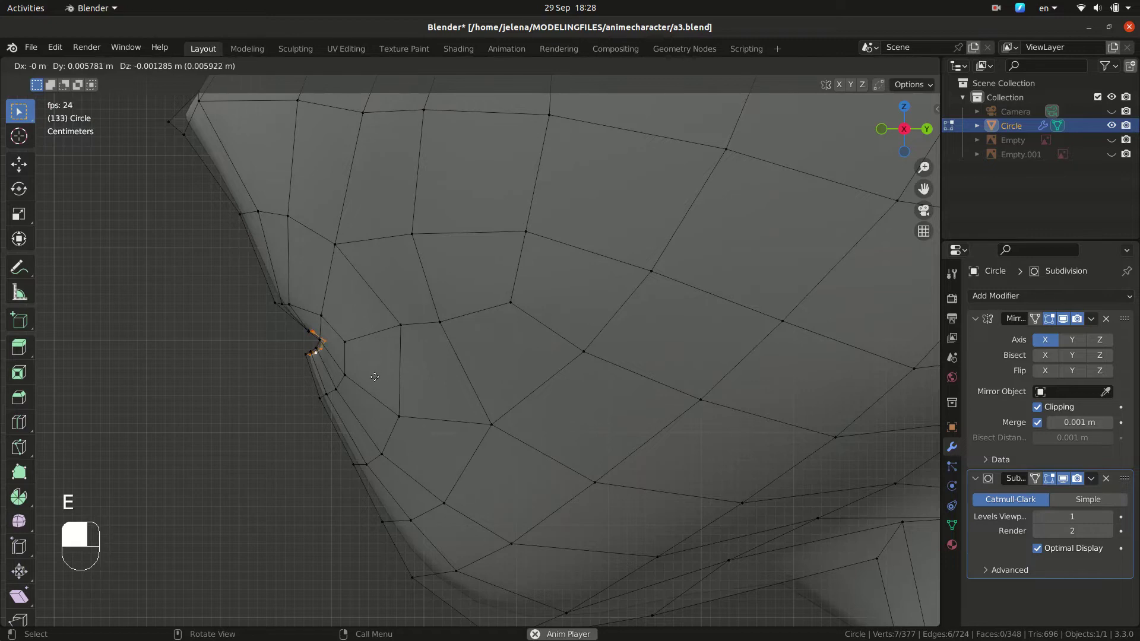
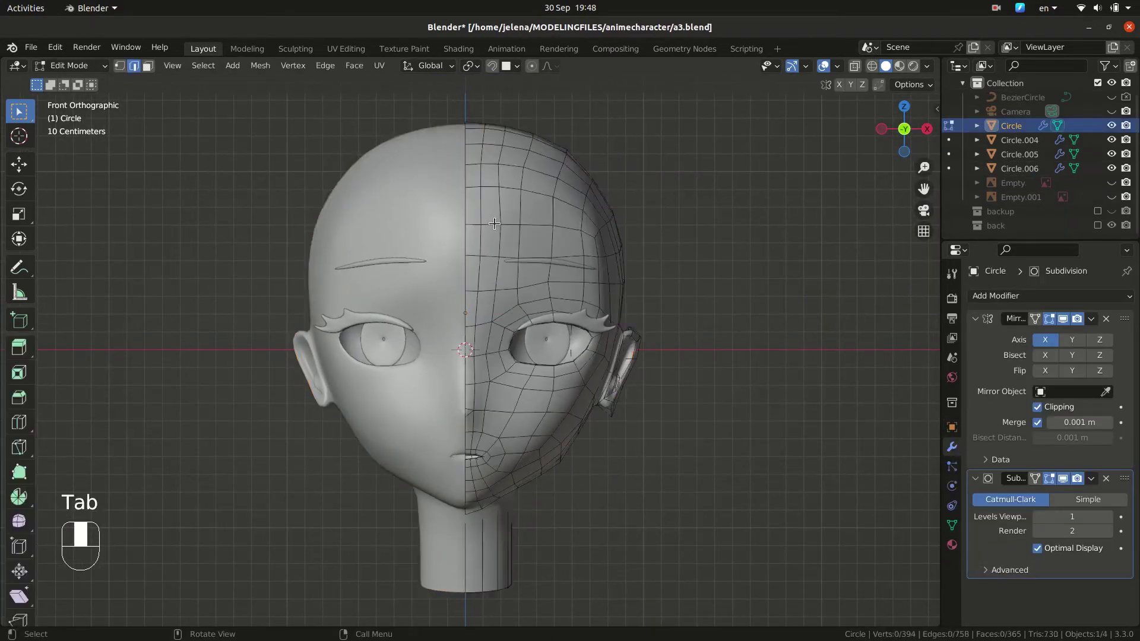
Step: Duplicate the chosen forehead vertices and separate them into a new hair-strand object
key(2)
drag(574, 175, 589, 191)
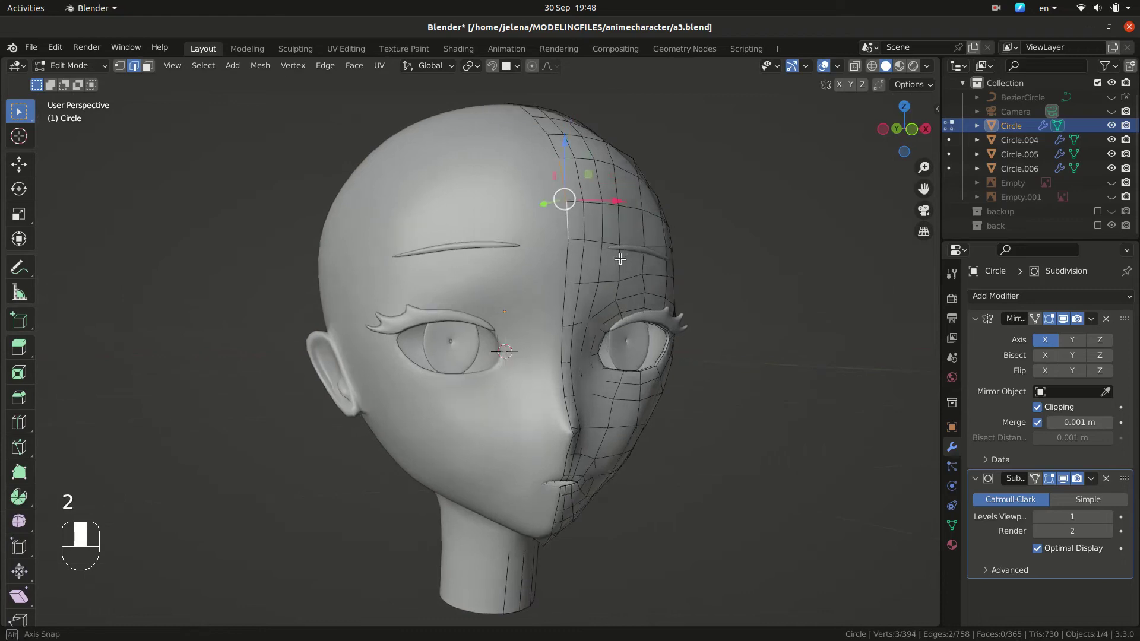
key(shift+d)
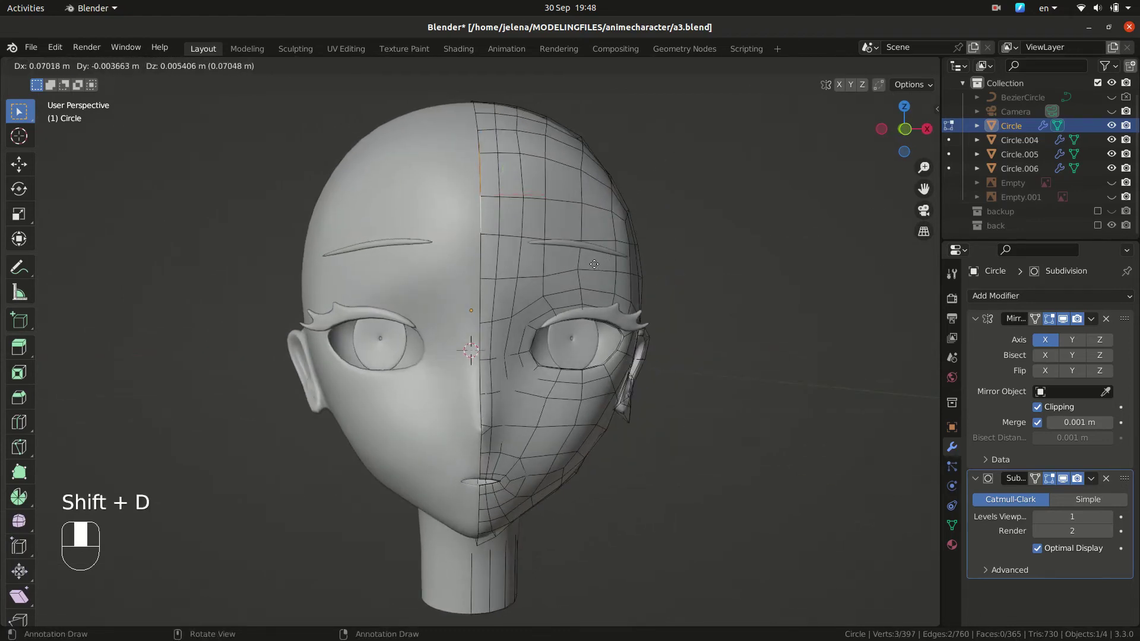
key(p)
key(Tab)
drag(492, 225, 487, 199)
drag(1106, 319, 252, 231)
Step: Move the strand's points to follow the skull outline in right and front views
key(KP_3)
key(g)
drag(233, 84, 478, 318)
key(Tab)
key(KP_1)
key(g)
drag(479, 319, 223, 252)
Step: Extend the strand points up over the top of the head along the head outline
key(g)
key(KP_7)
key(g)
key(KP_3)
key(g)
click(223, 252)
key(g)
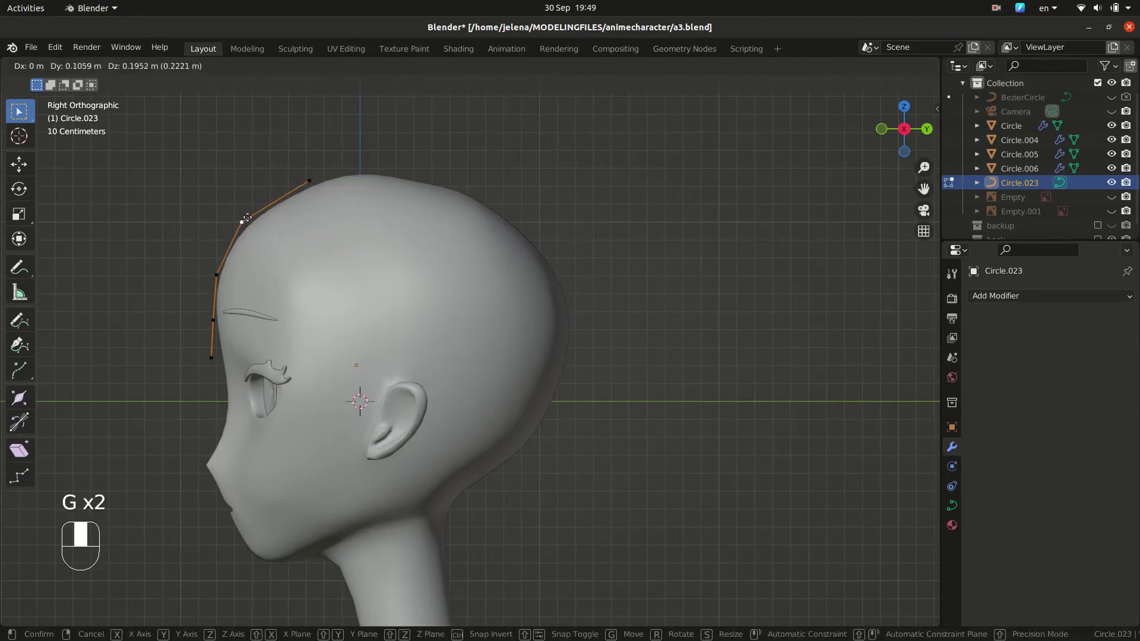
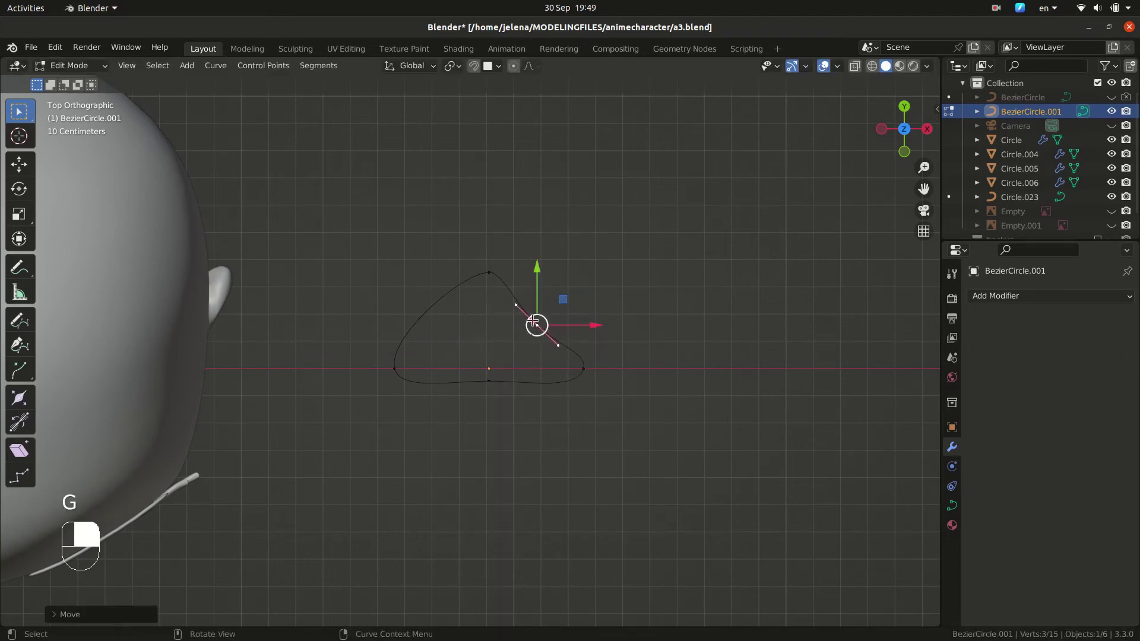
Step: Move and rotate the profile curve's points into a pointed teardrop cross-section
click(497, 269)
key(g)
click(440, 314)
click(395, 369)
drag(394, 366, 492, 298)
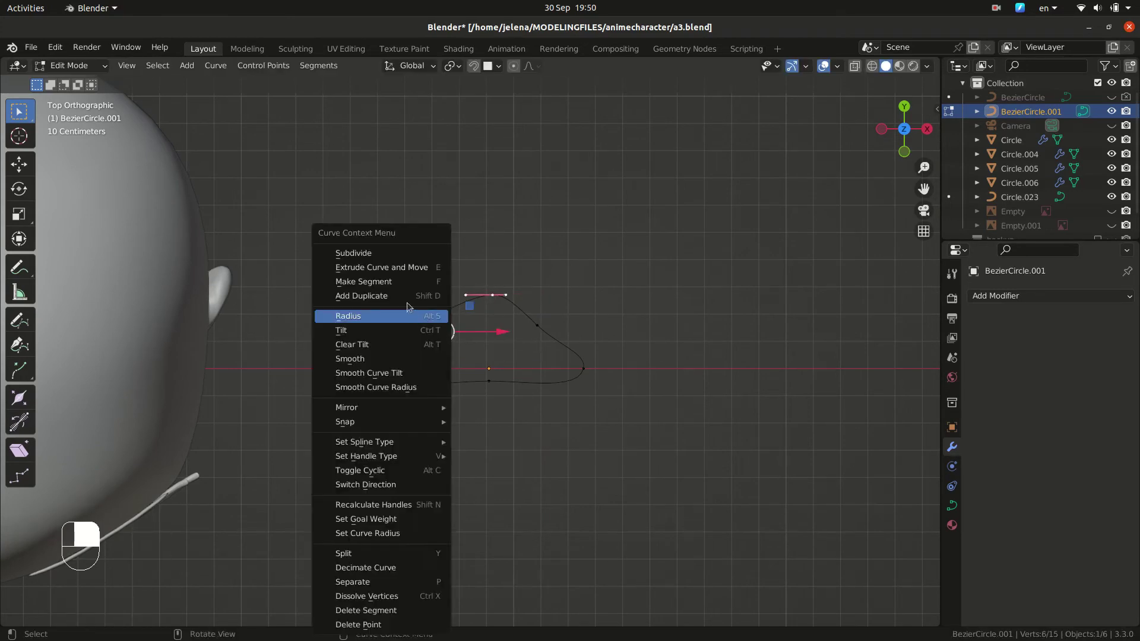
key(g)
key(ctrl+z)
key(g)
key(r)
key(g)
key(r)
key(g)
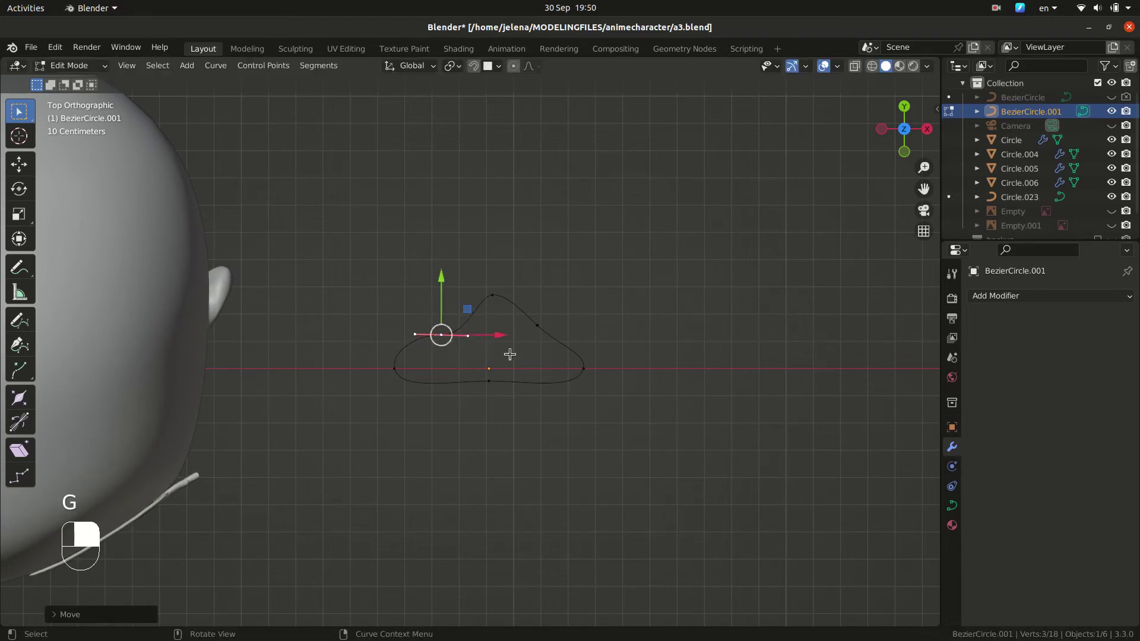
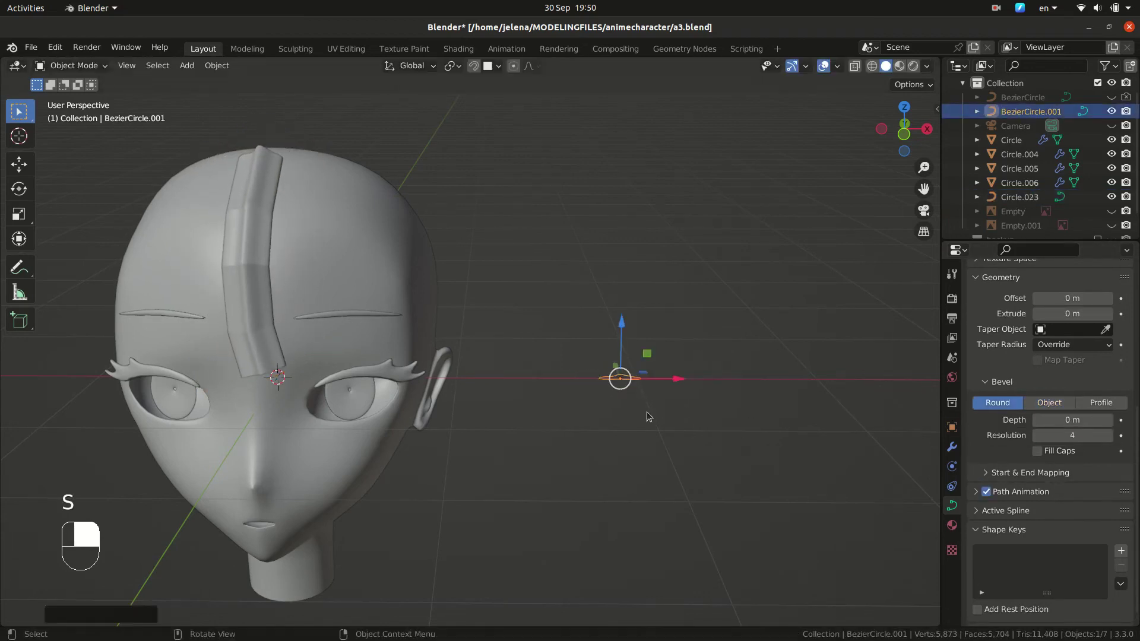
Step: Return to objects, pick the hair strand curve on the head and edit its points from the front
key(ctrl+2)
click(254, 337)
middle_click(255, 337)
key(ctrl+2)
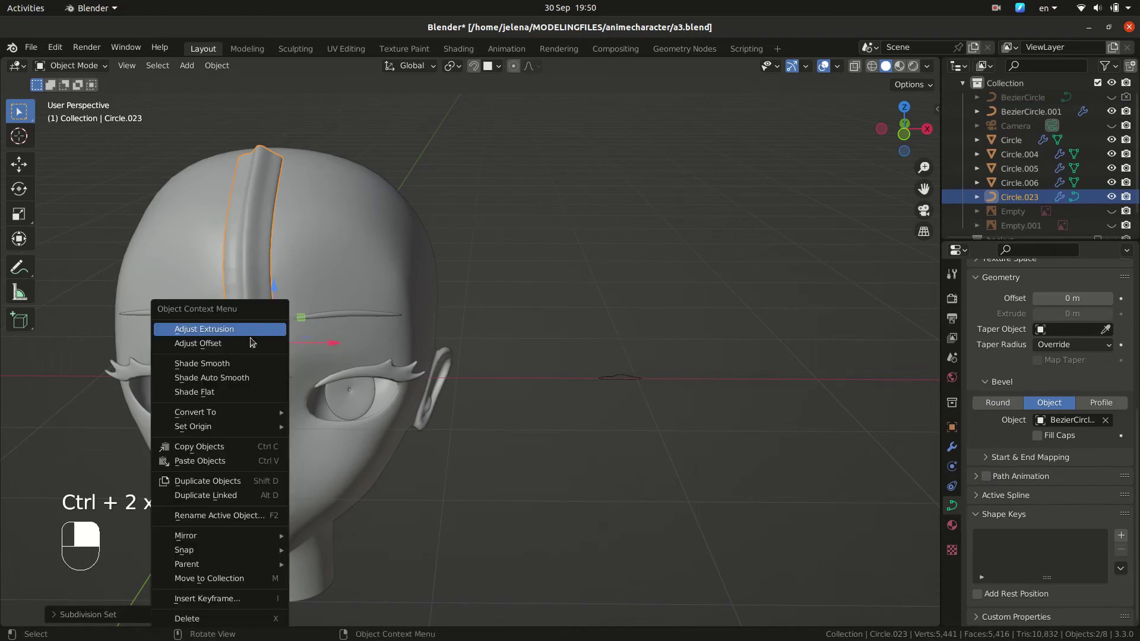
key(Tab)
key(KP_1)
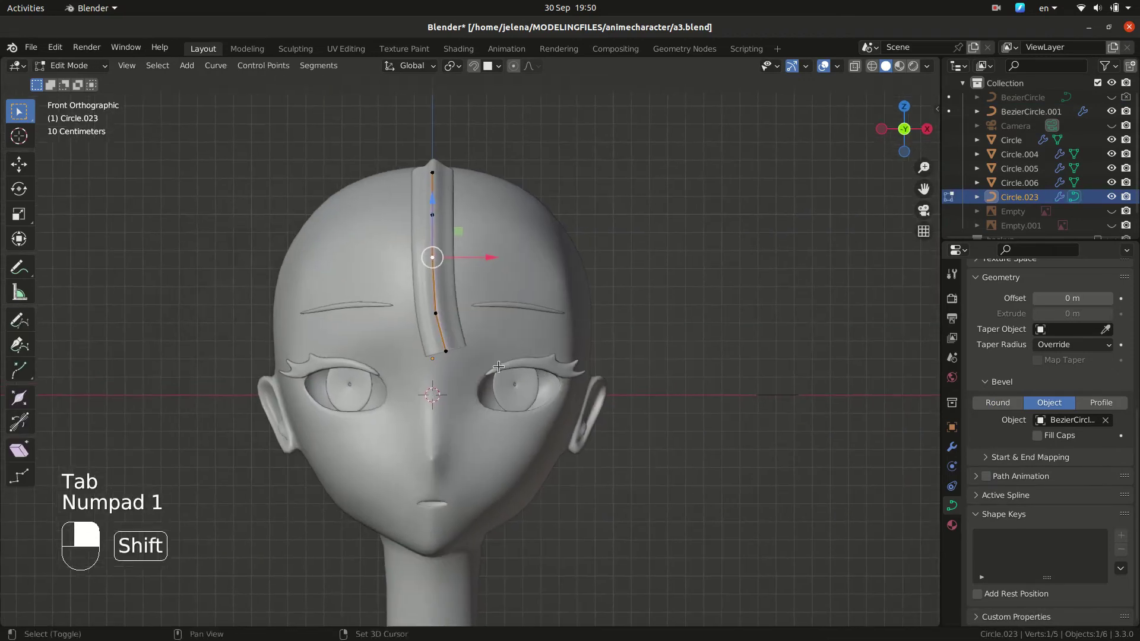
Step: Adjust the strand's radius point by point with Alt+S to taper its thickness
key(alt+s)
key(alt+s)
key(alt+s)
key(s)
key(alt+s)
key(alt+s)
click(406, 271)
key(alt+s)
key(alt+s)
key(alt+s)
key(alt+s)
key(KP_7)
Step: Extend the strand down over the forehead with an extruded point
drag(426, 406, 538, 408)
key(KP_3)
key(e)
key(Tab)
key(KP_1)
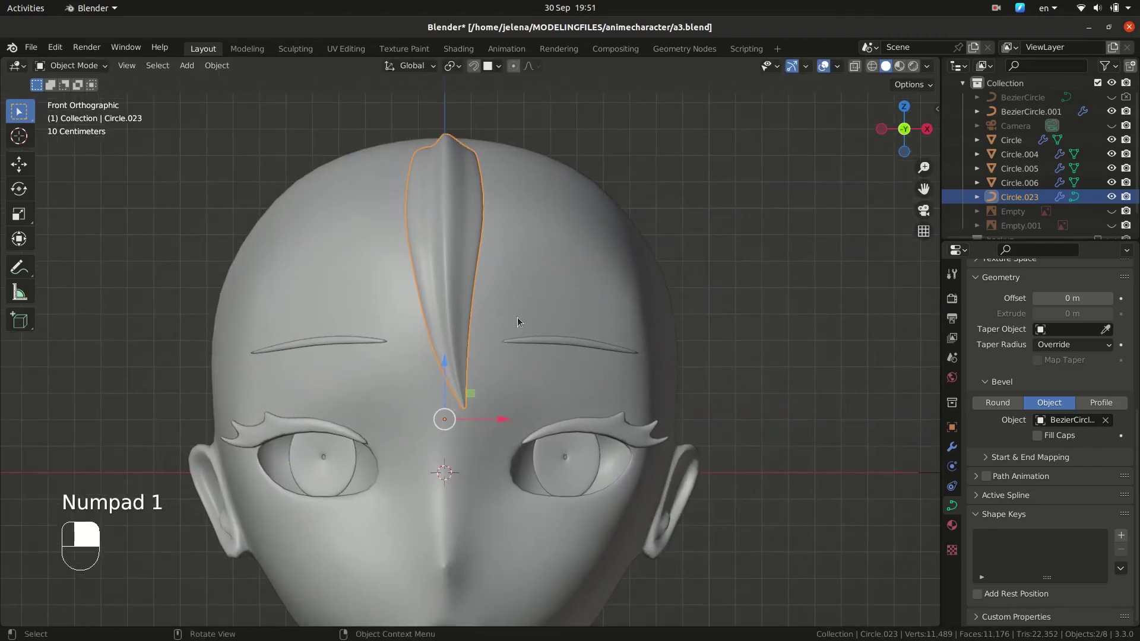
Step: Duplicate the strand and rotate and move the copy into place as a forehead bang
key(shift+d)
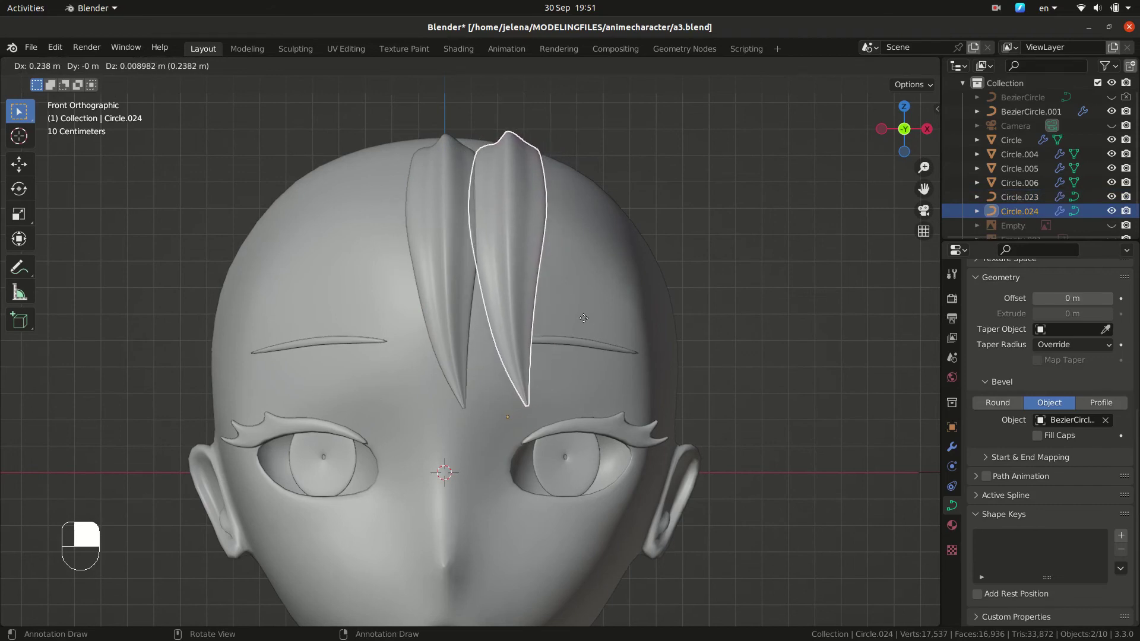
key(KP_7)
key(r)
key(g)
key(Tab)
drag(496, 412, 567, 402)
Step: Change the copied bang strand's thickness along its points with Alt+S
key(alt+s)
key(alt+s)
key(alt+s)
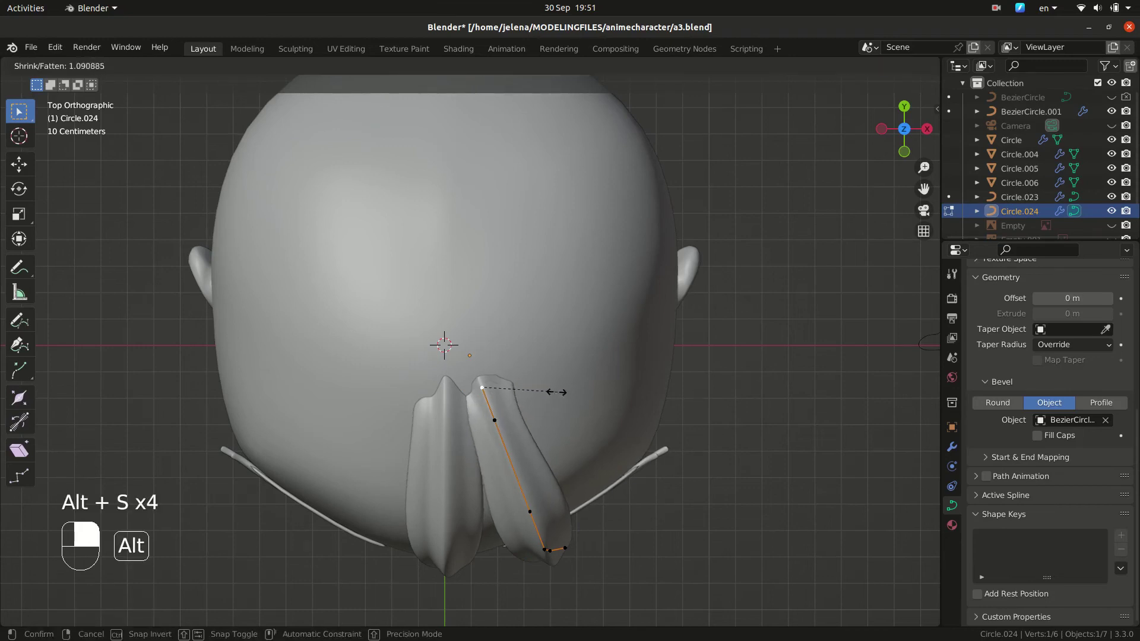
key(alt+s)
key(KP_3)
Step: Reposition the bang's control points over the forehead and finish editing it
key(g)
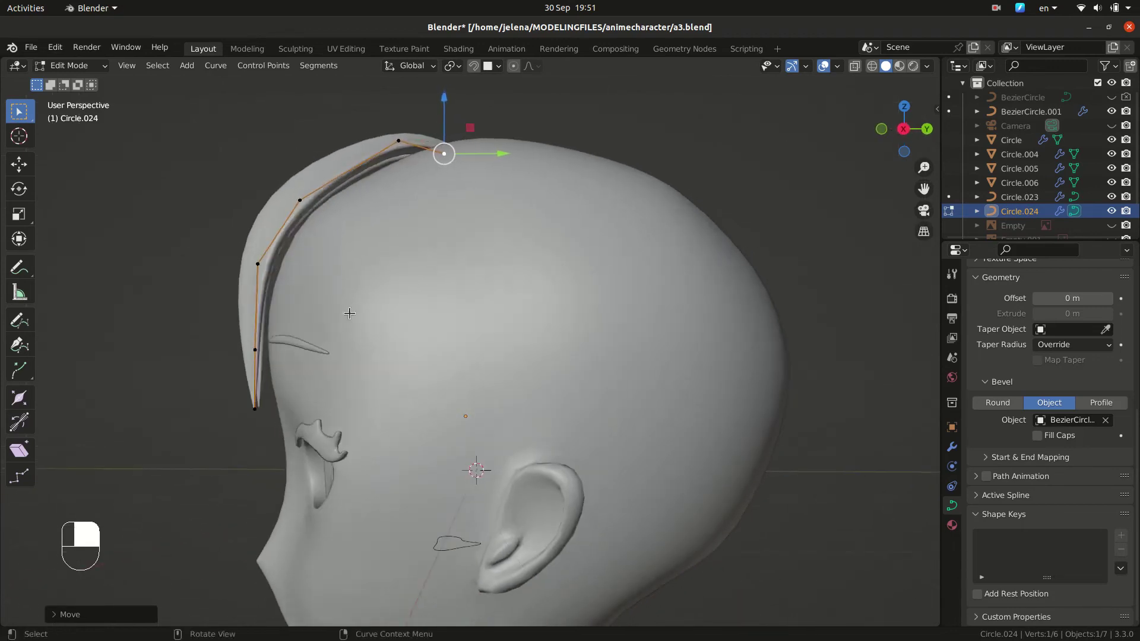
key(KP_1)
drag(566, 391, 548, 395)
key(g)
key(g)
key(Tab)
key(KP_3)
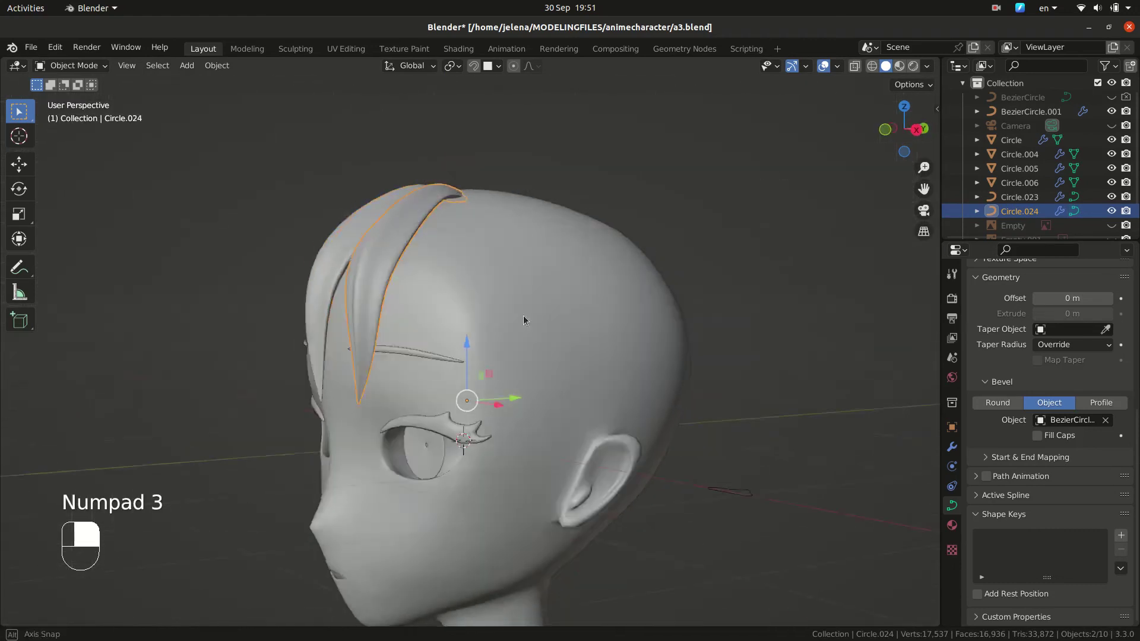
Step: Duplicate another strand and rotate and move it into place on the side of the head
key(KP_7)
key(shift+d)
key(r)
key(g)
key(r)
key(g)
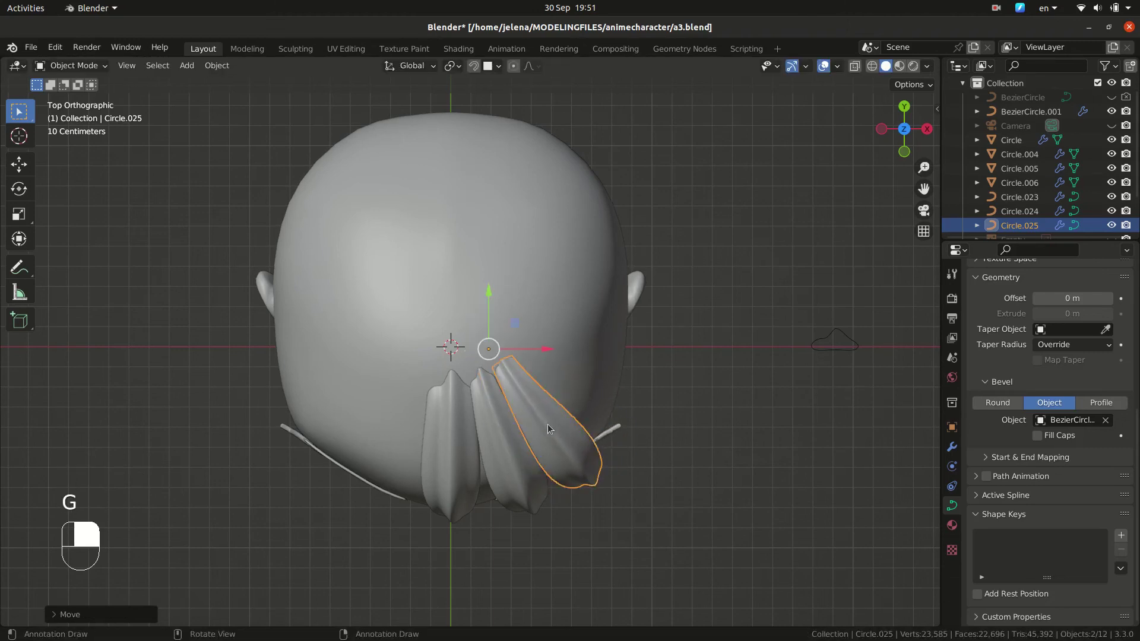
key(r)
key(g)
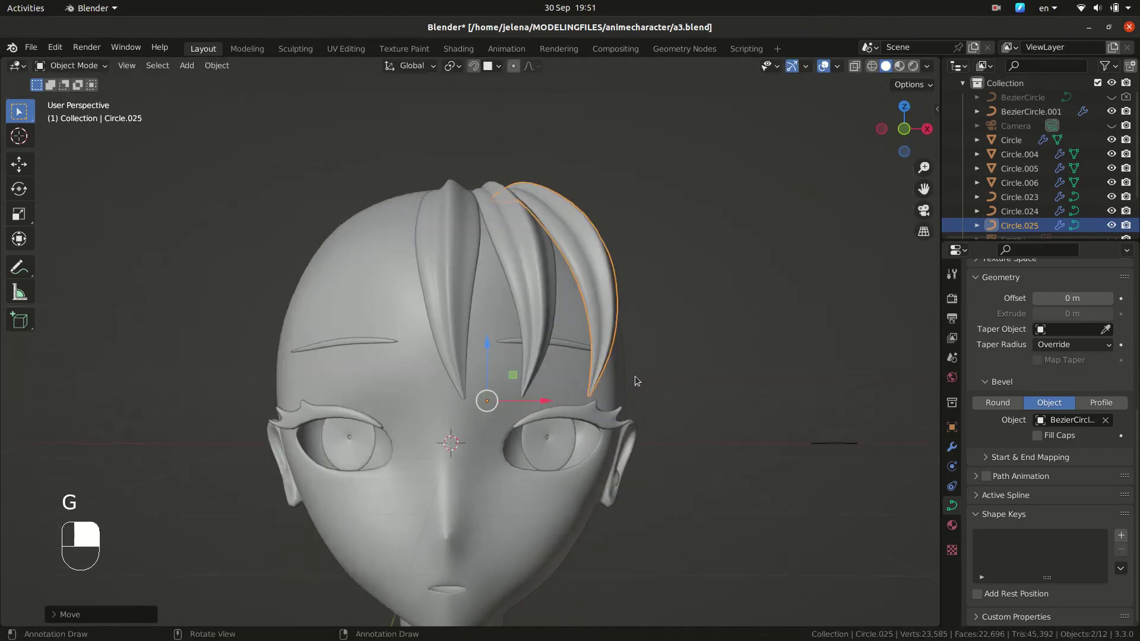
key(KP_1)
Step: Edit the new side strand's points, moving them to follow the head
key(Tab)
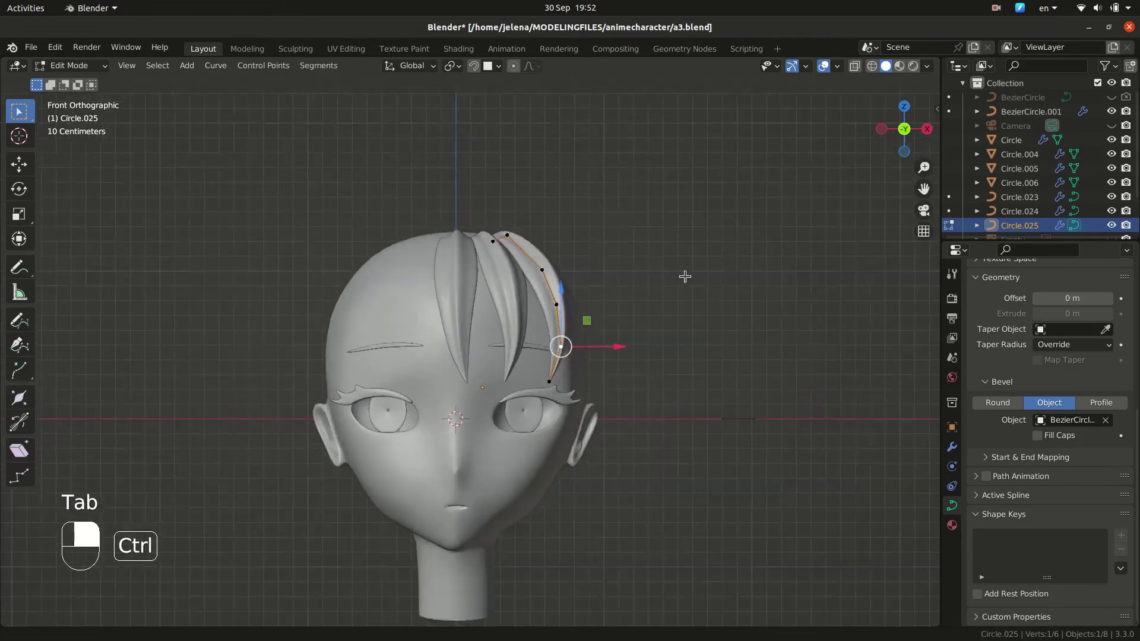
key(Tab)
key(KP_3)
key(g)
drag(622, 296, 614, 293)
key(g)
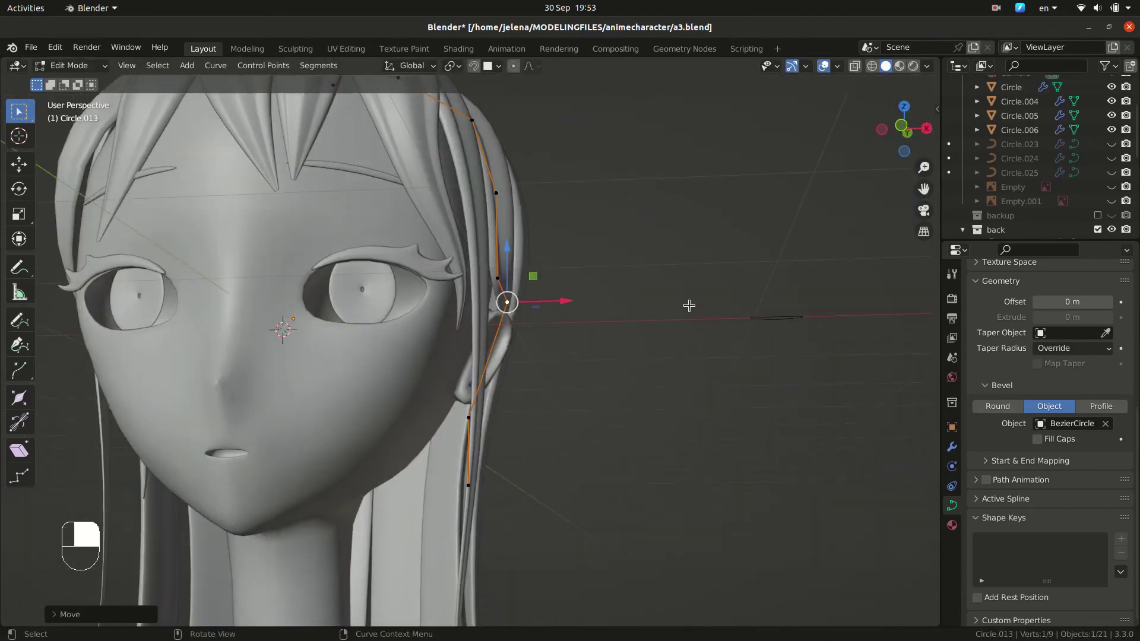
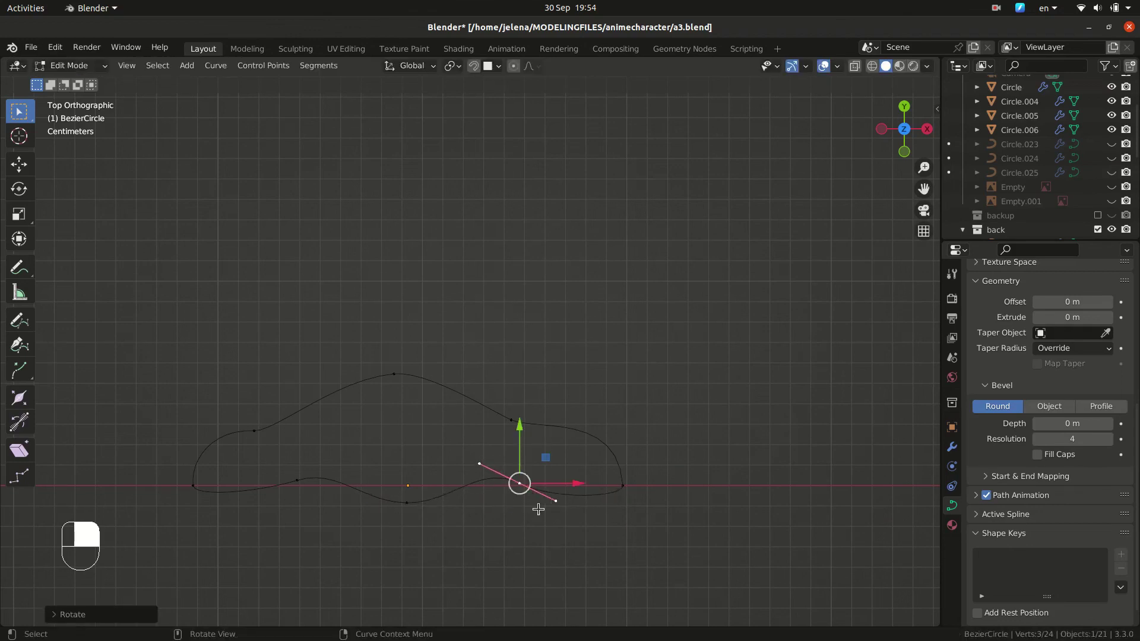
Step: Rotate a profile point's handle to sharpen the bevel tip, then save the file
key(r)
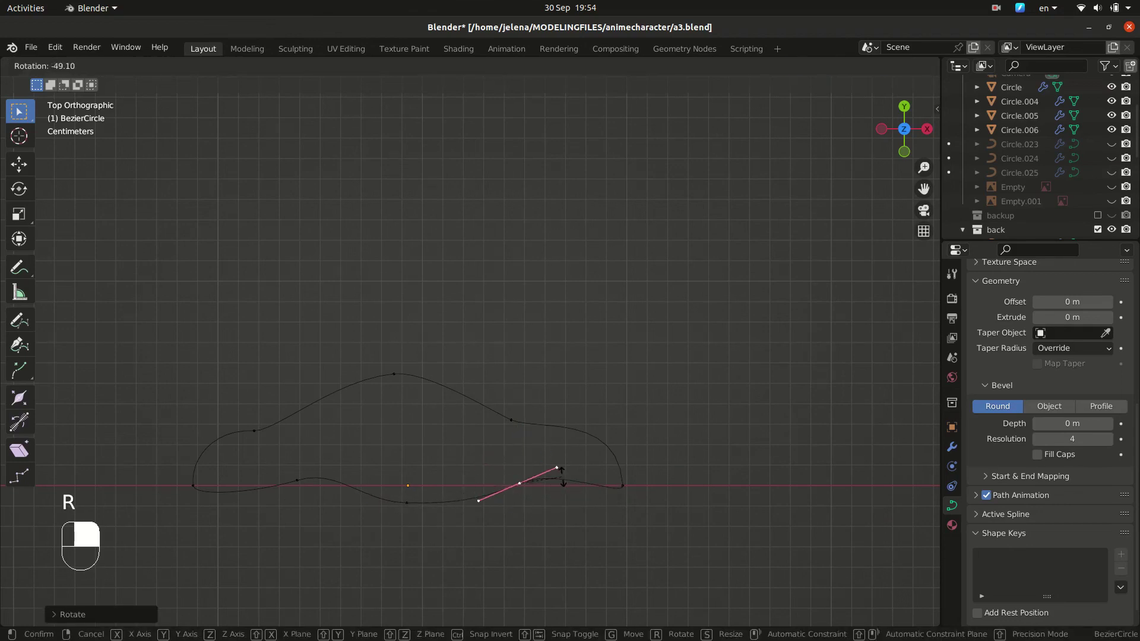
key(ctrl+s)
key(KP_1)
Step: Edit the long side strand and thicken it around the chosen points with Alt+S
key(Tab)
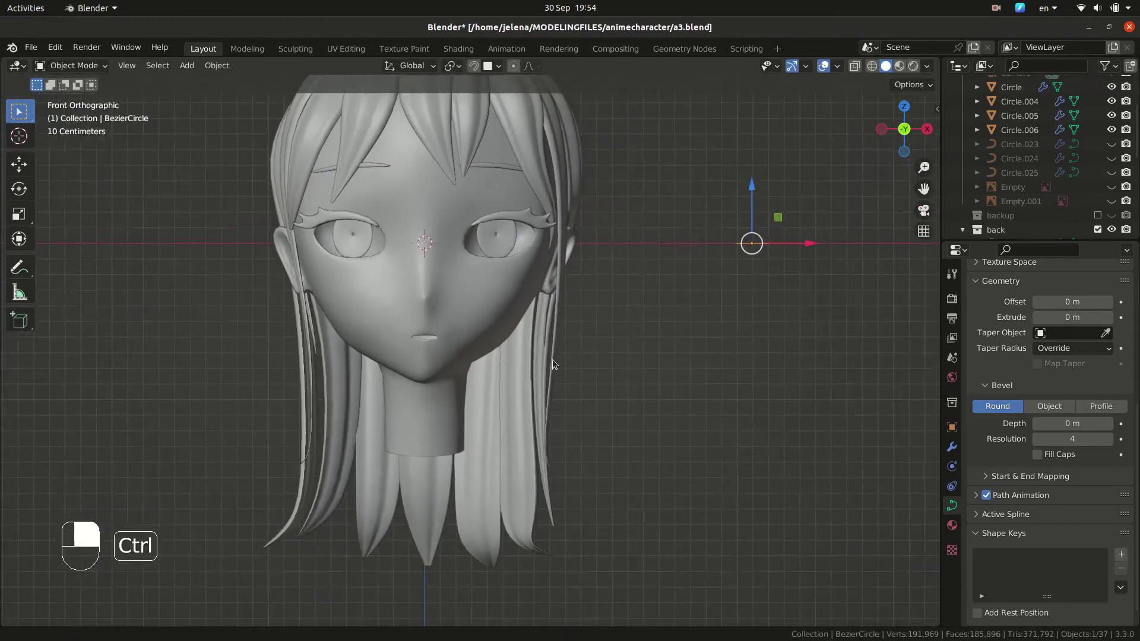
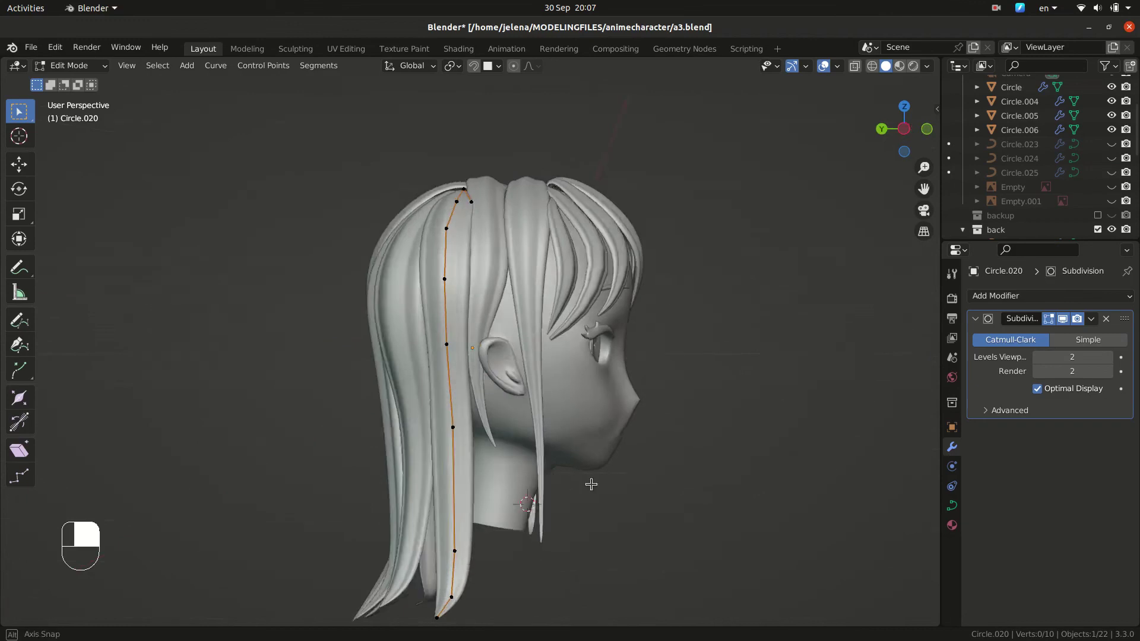
key(Tab)
key(Tab)
key(g)
key(alt+s)
key(alt+s)
key(alt+s)
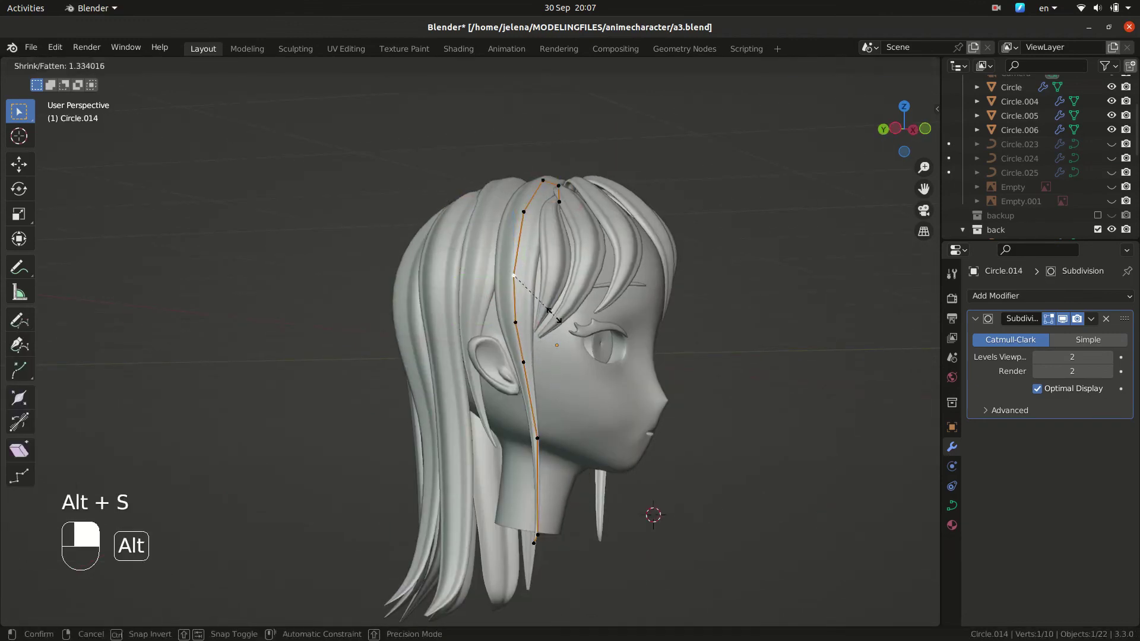